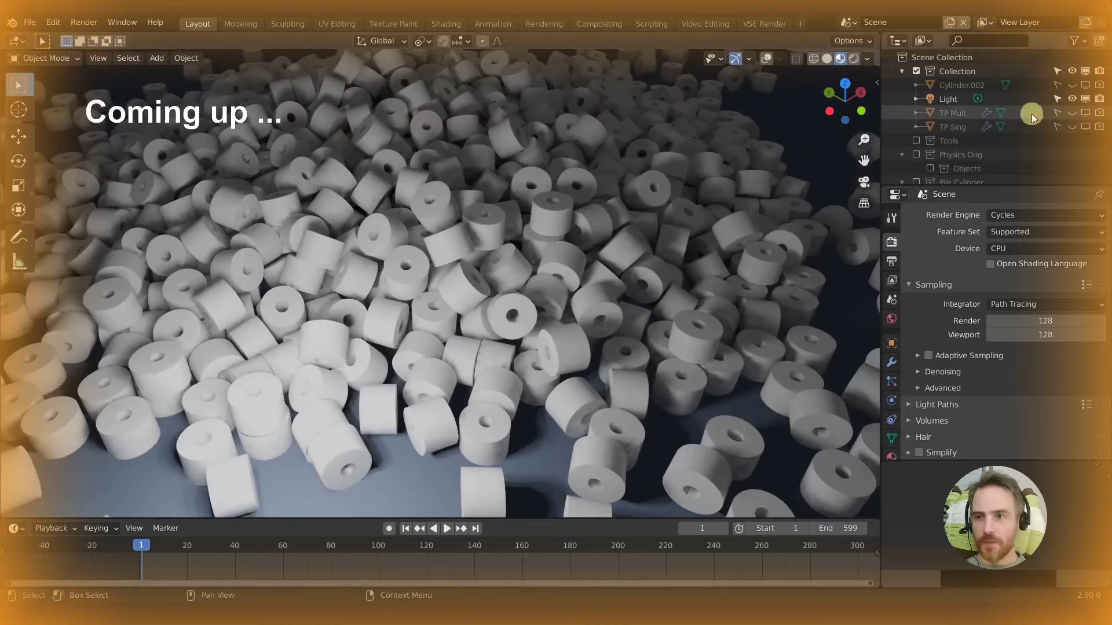
Step: Adjust properties and orbit the view over the pile of falling rolls
left_click(1072, 99)
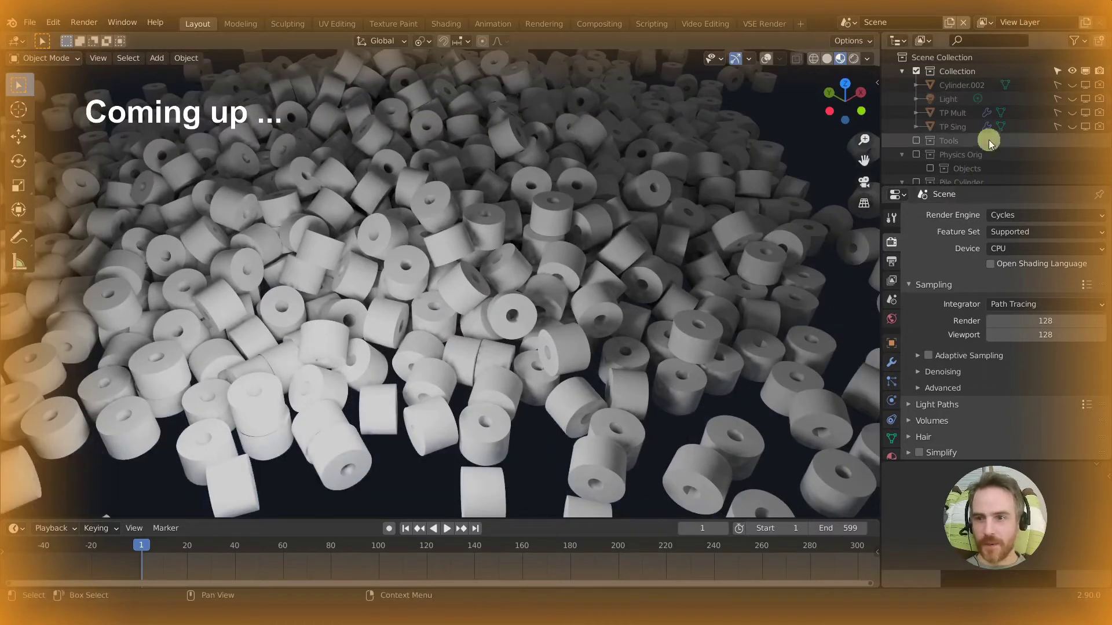
left_click(1074, 176)
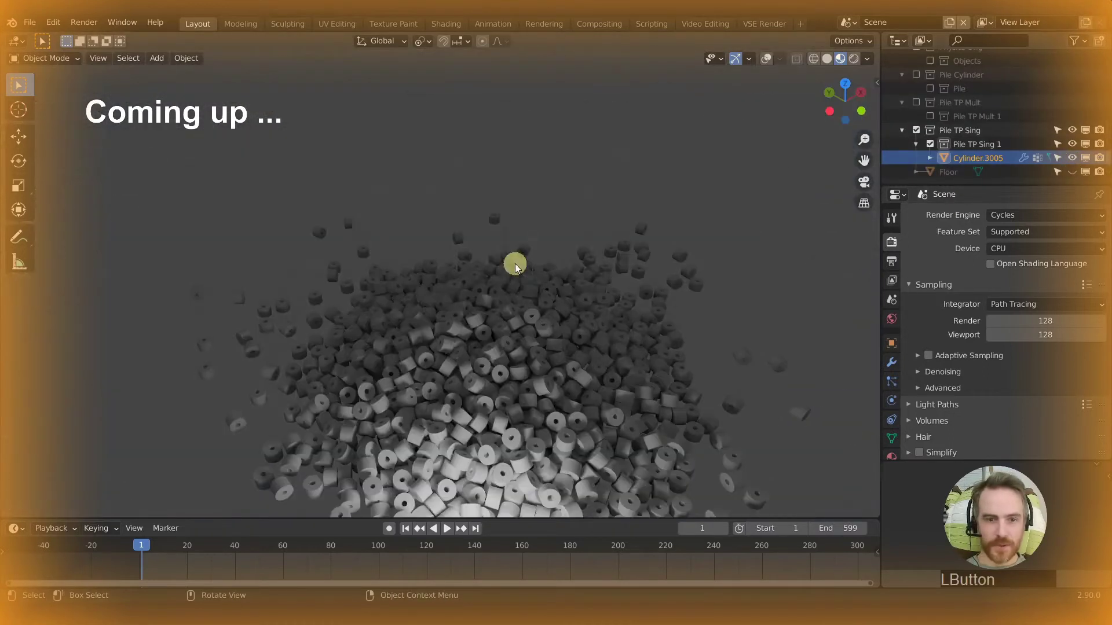
middle_click(531, 307)
middle_click(550, 251)
right_click(538, 257)
middle_click(615, 273)
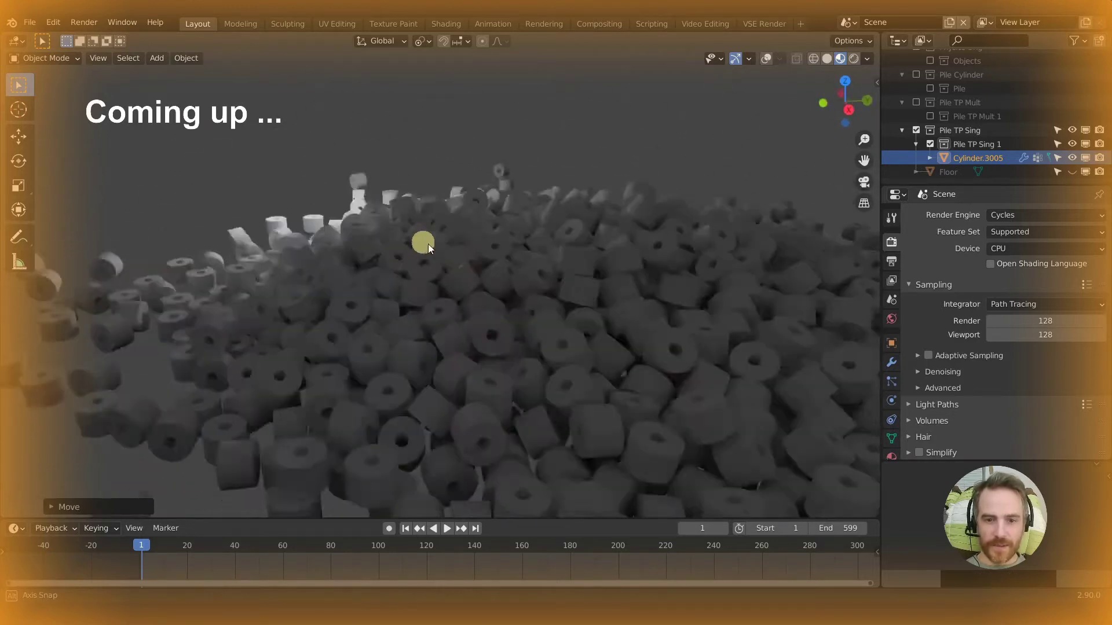
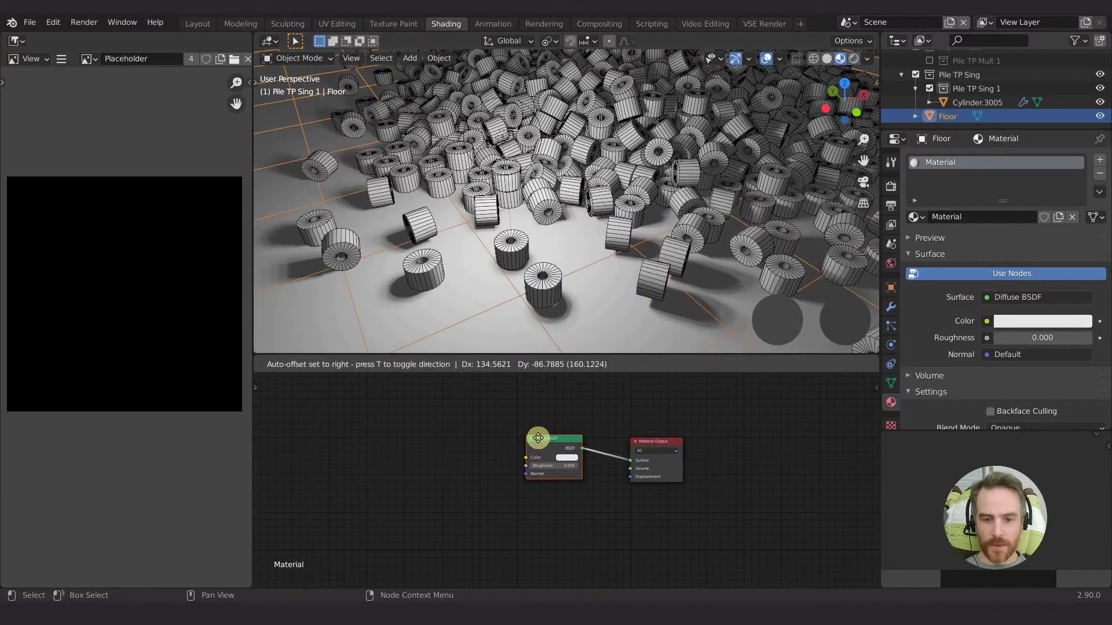
Step: Set the floor roughness to 1.0, tint it dull blue-grey, and hide wireframe edges
left_click(543, 472)
left_click(568, 462)
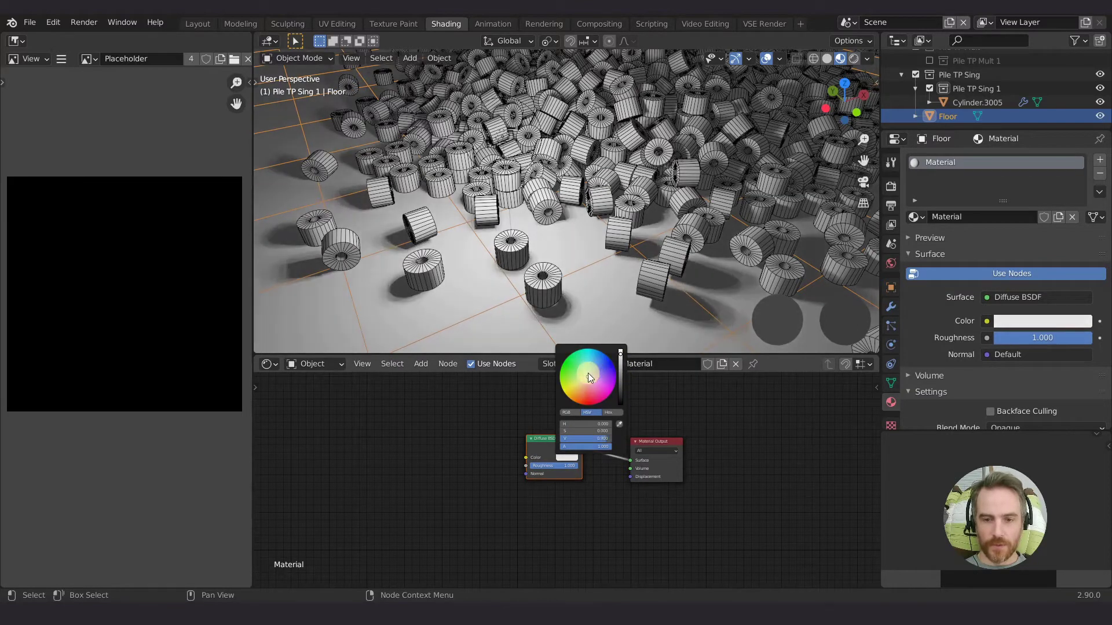
left_click(592, 377)
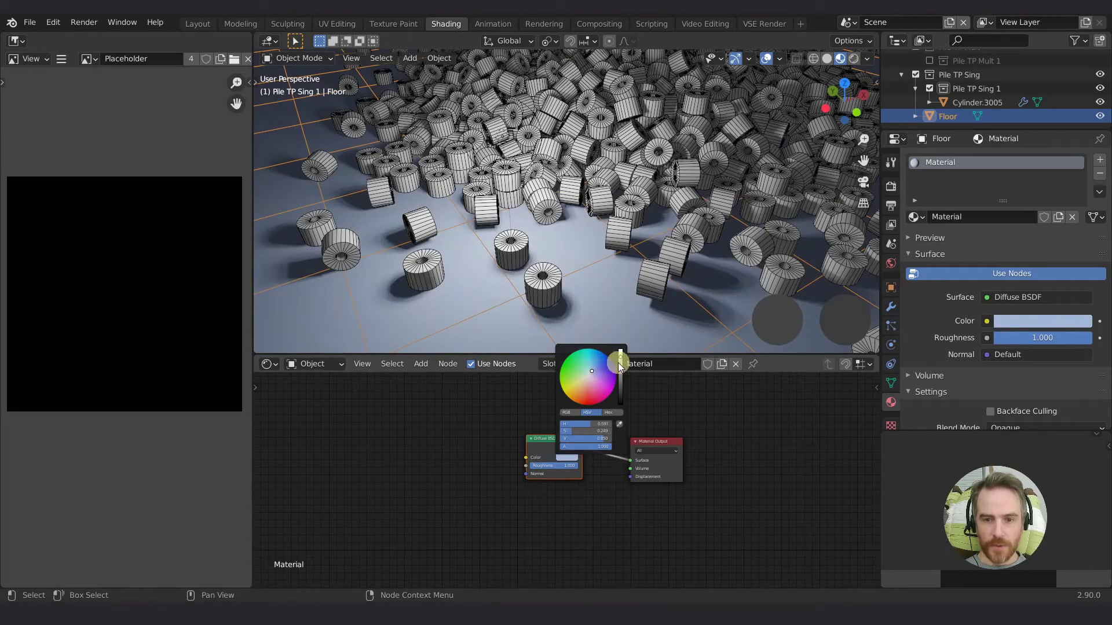
left_click(623, 368)
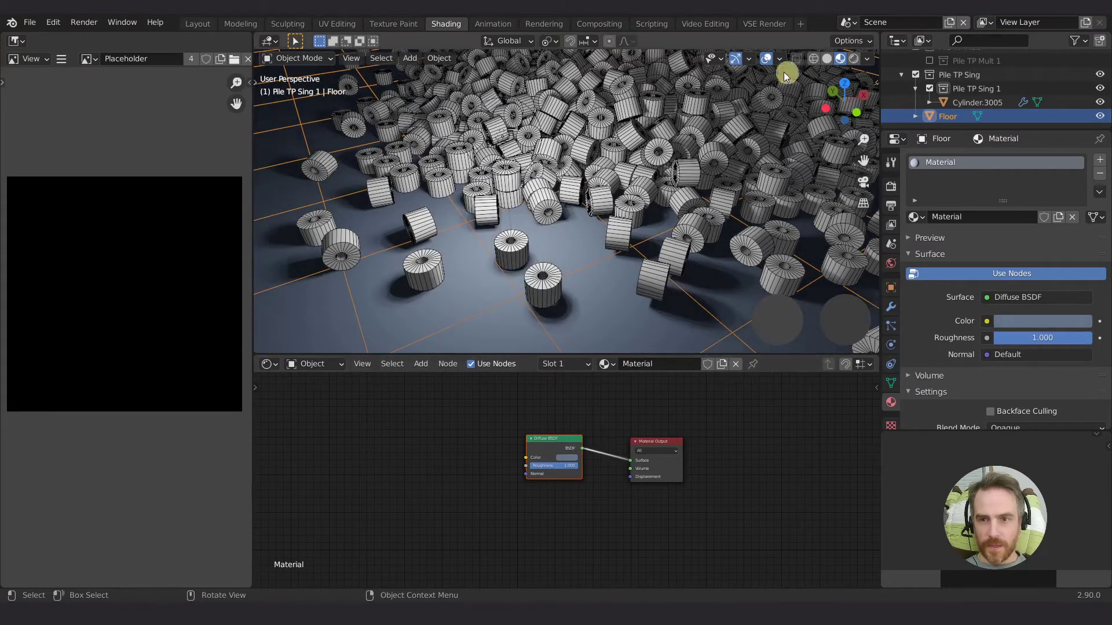
left_click(771, 65)
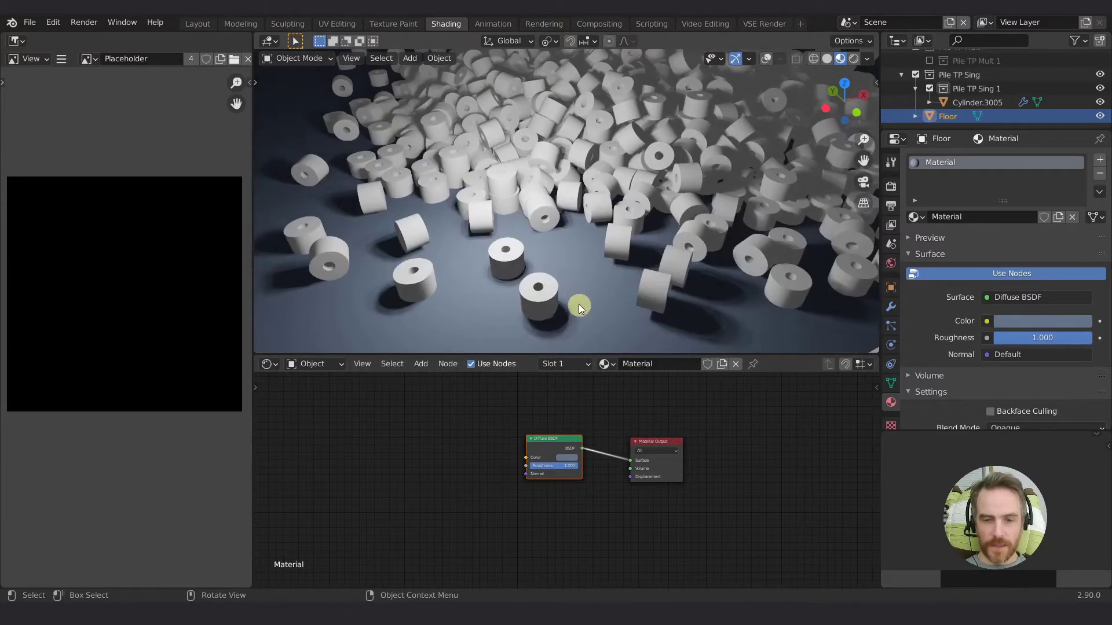
right_click(562, 262)
middle_click(568, 275)
left_click(528, 266)
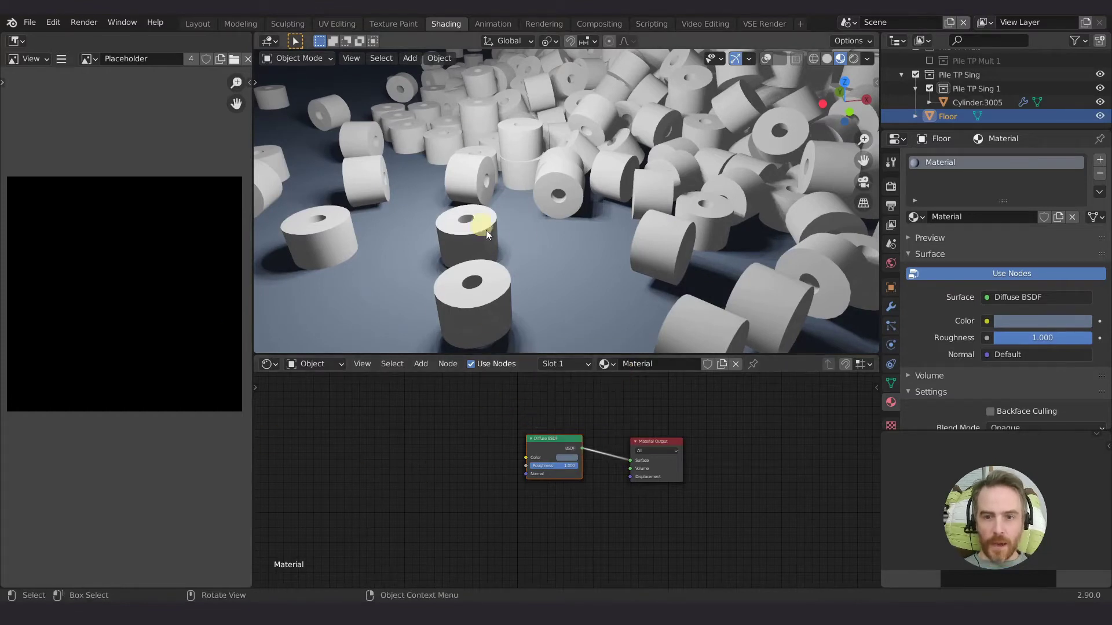
middle_click(653, 242)
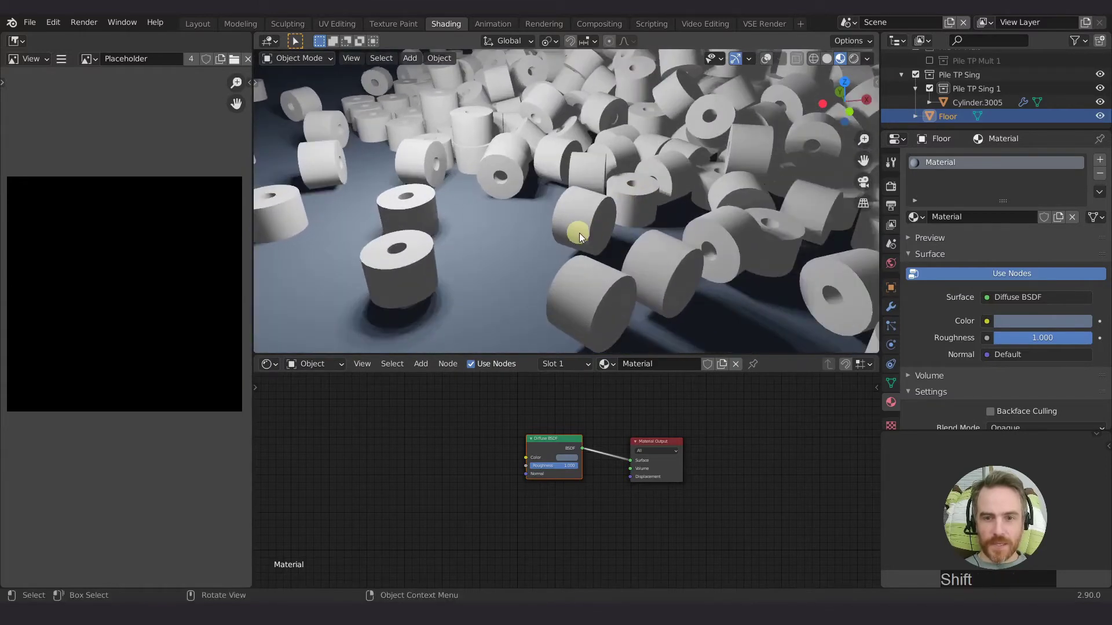
middle_click(606, 255)
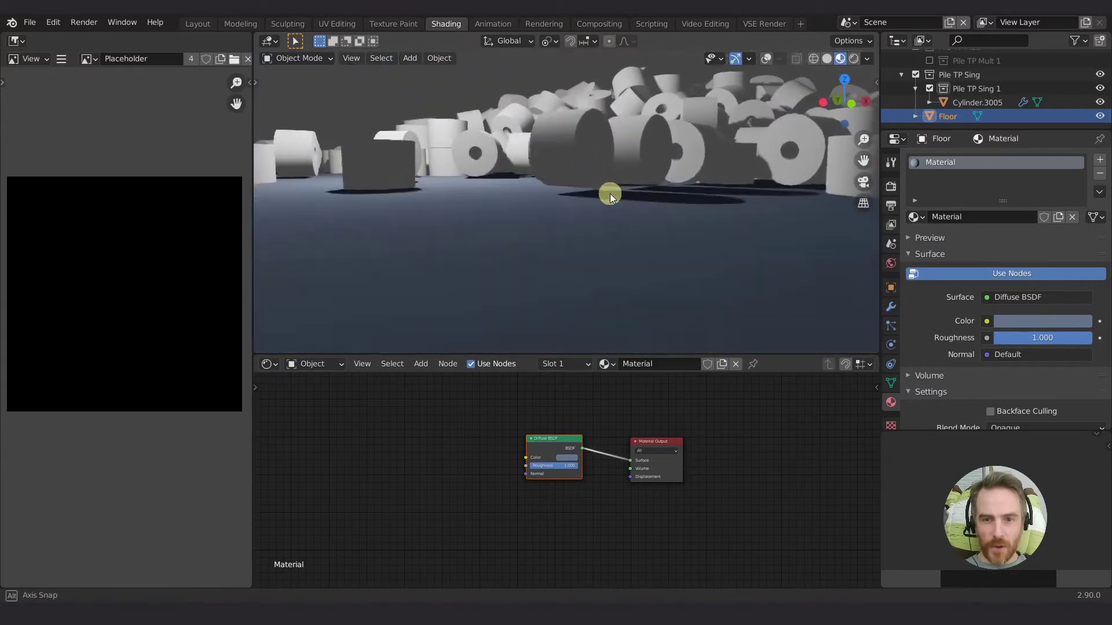
middle_click(574, 206)
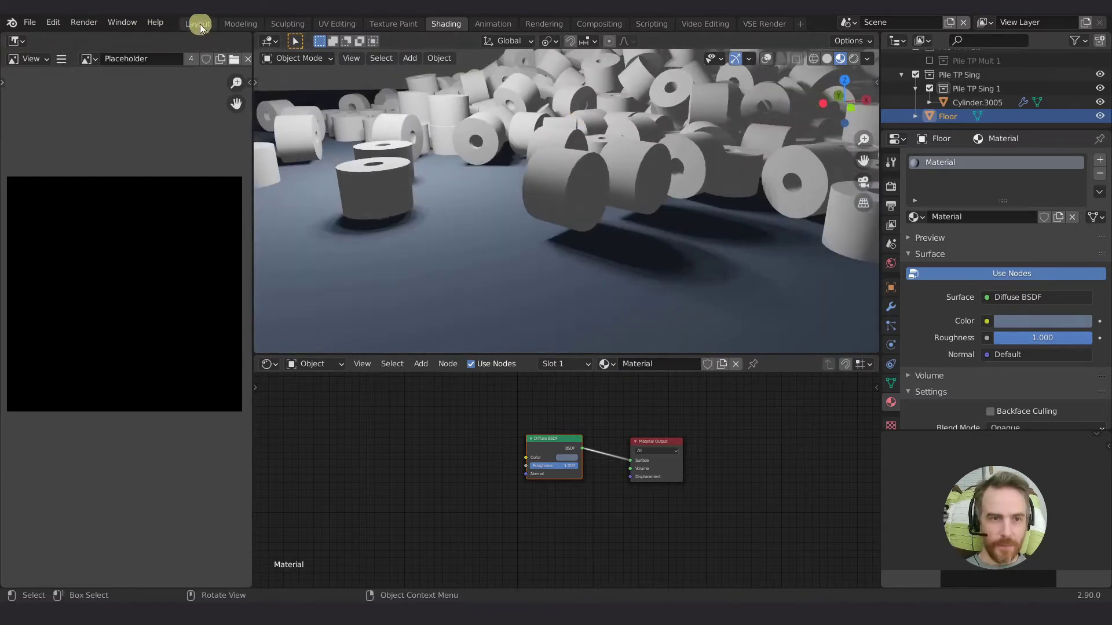
Step: Return to the Layout workspace and show the whole pile in solid shading
left_click(207, 25)
middle_click(528, 297)
middle_click(494, 304)
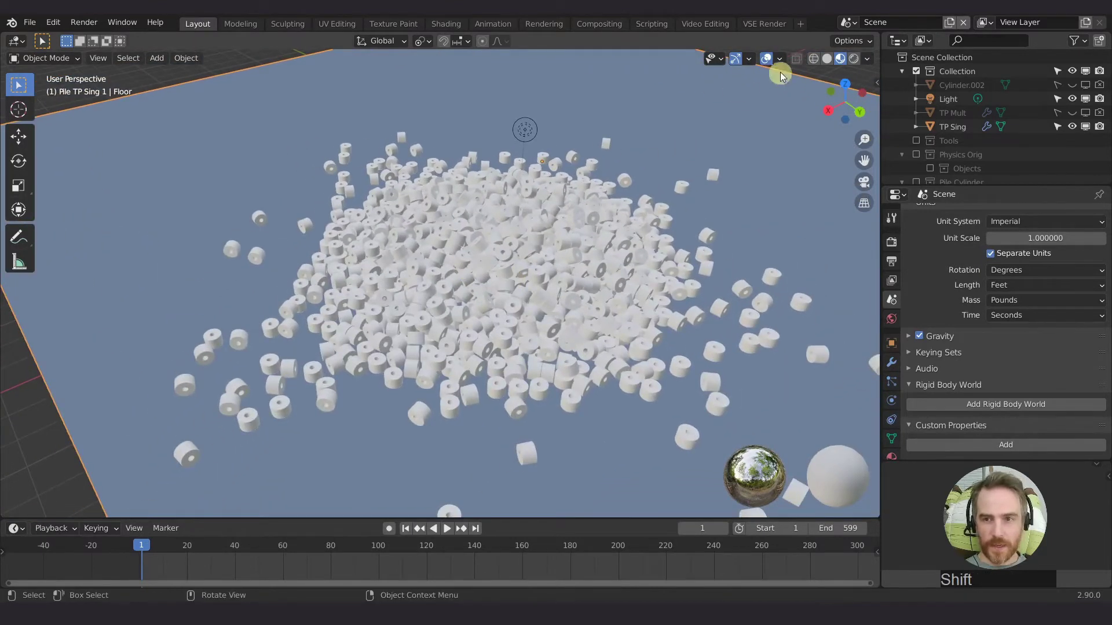
left_click(829, 66)
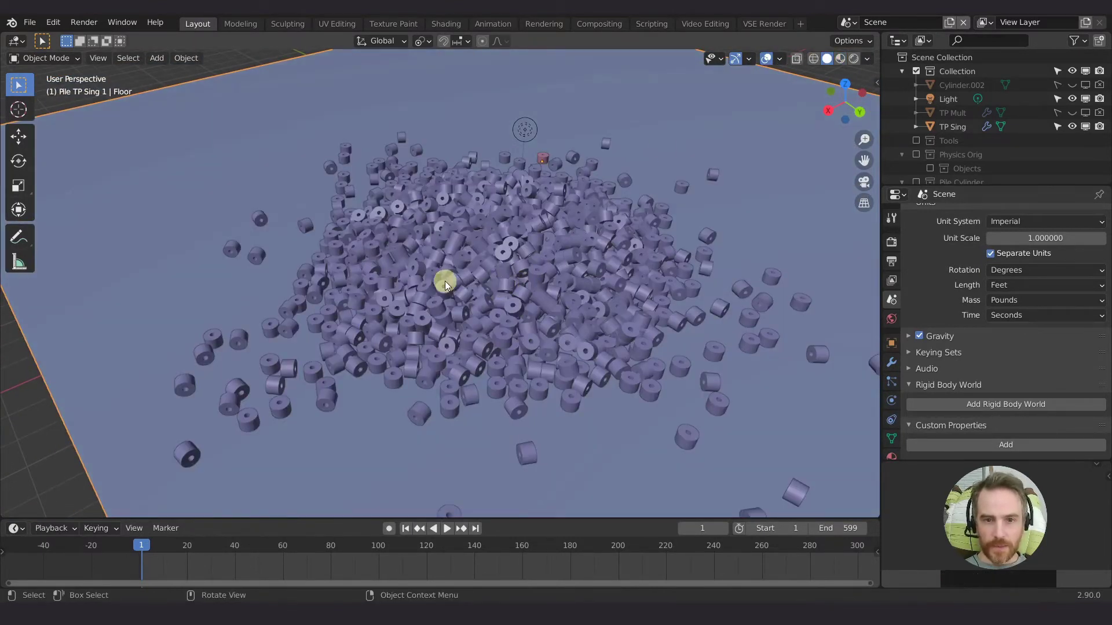
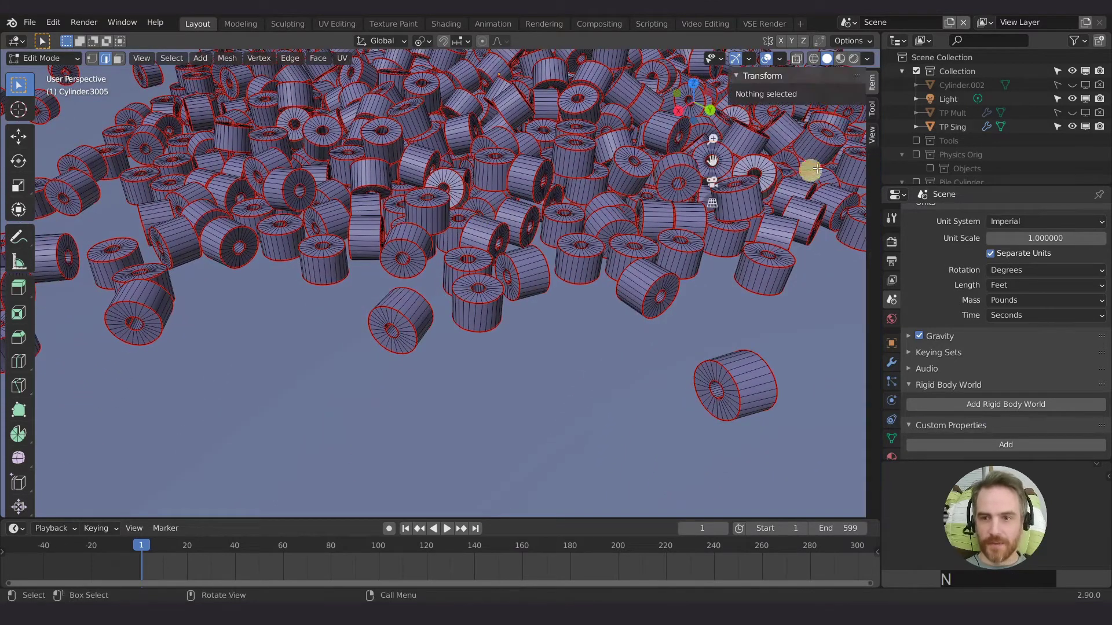
left_click(875, 97)
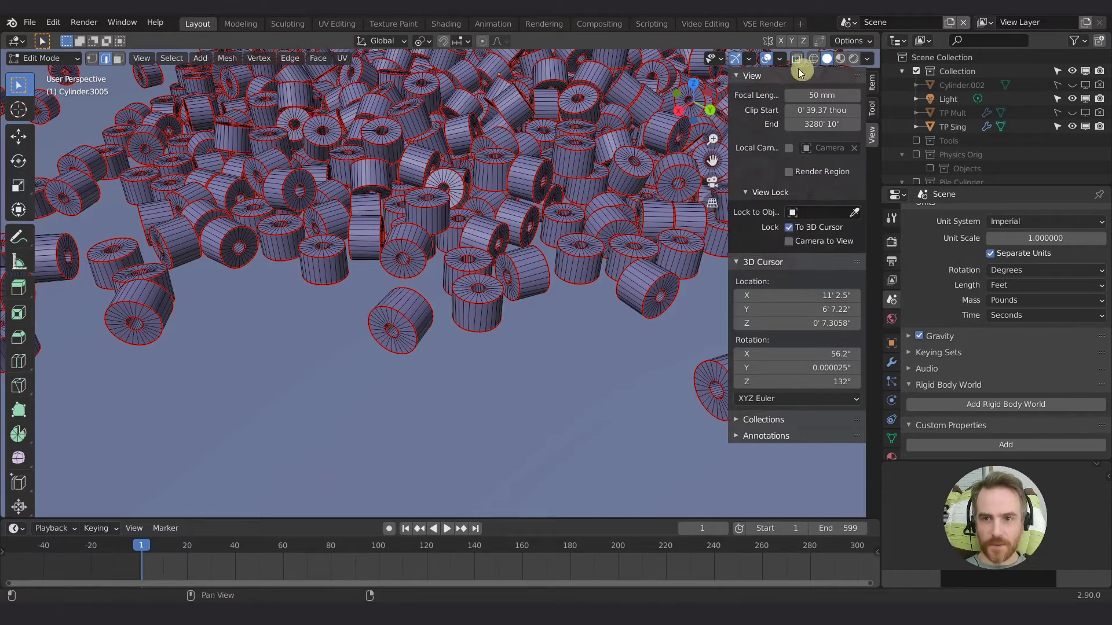
left_click(780, 62)
left_click(795, 154)
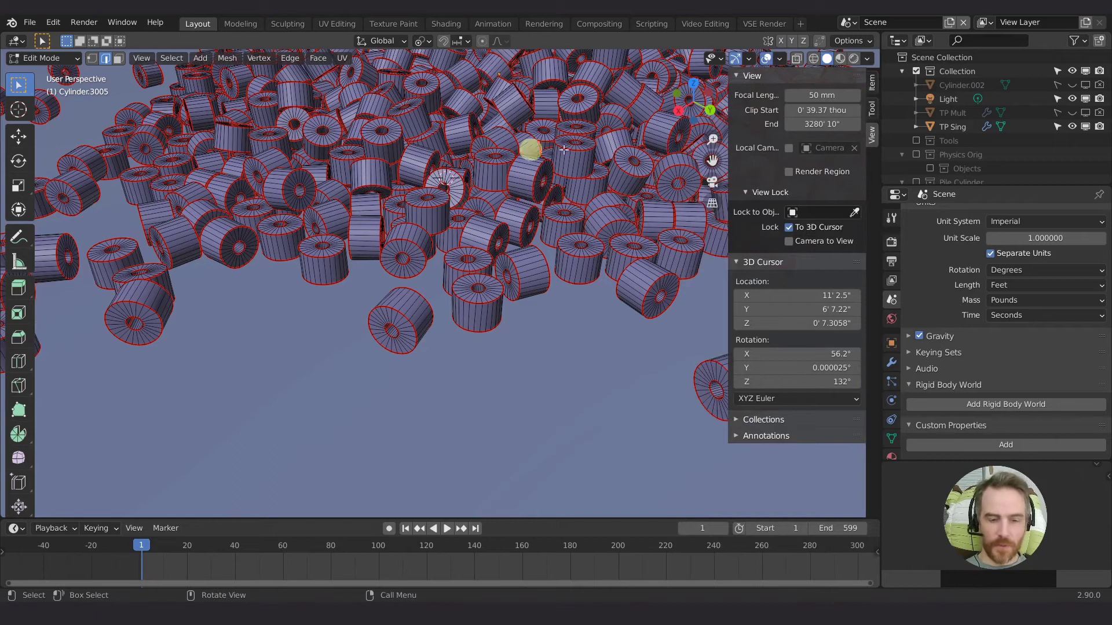
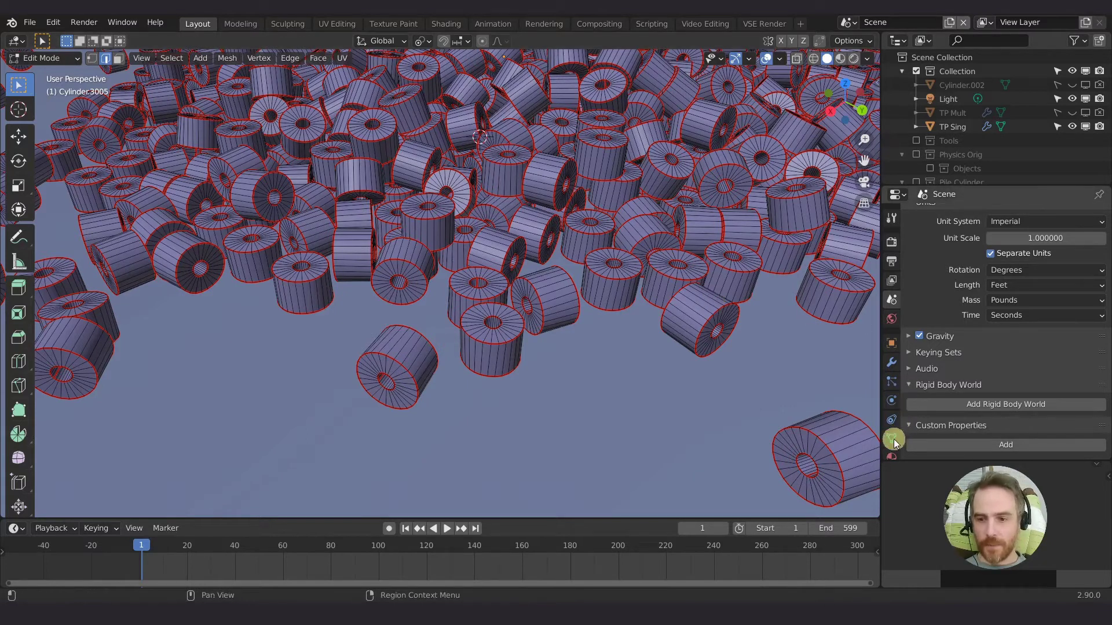
Step: Add a new vertex group to the pile mesh named 'TP on Side'
left_click(896, 443)
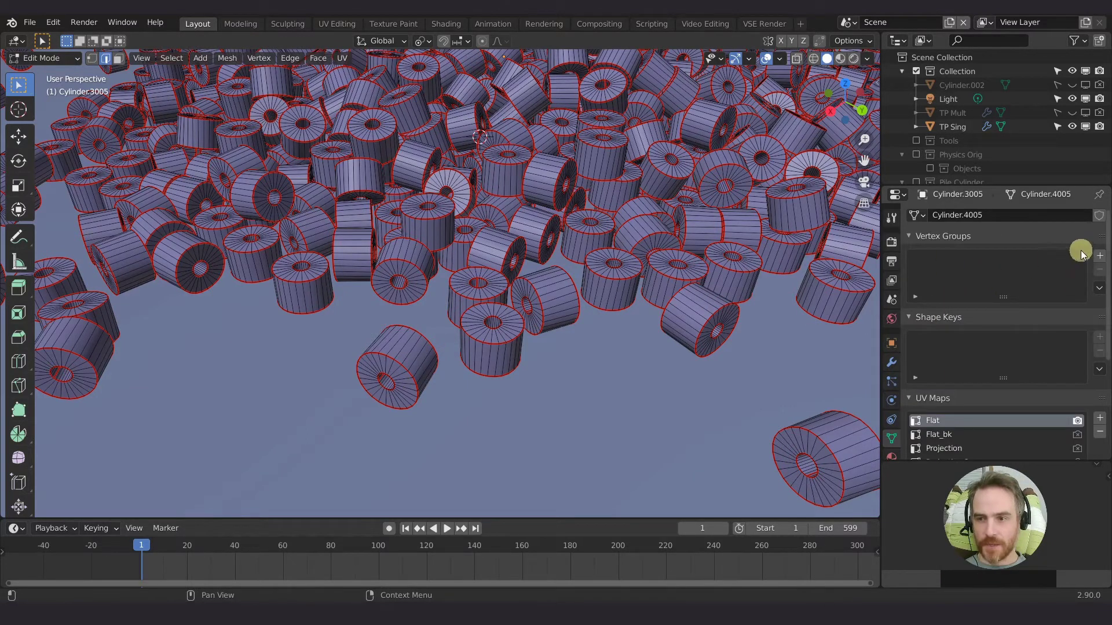
left_click(1103, 261)
key("t")
key("space")
key("o")
key("space")
key("n")
key("shift+s")
key("d")
key("e")
key("KP_Enter")
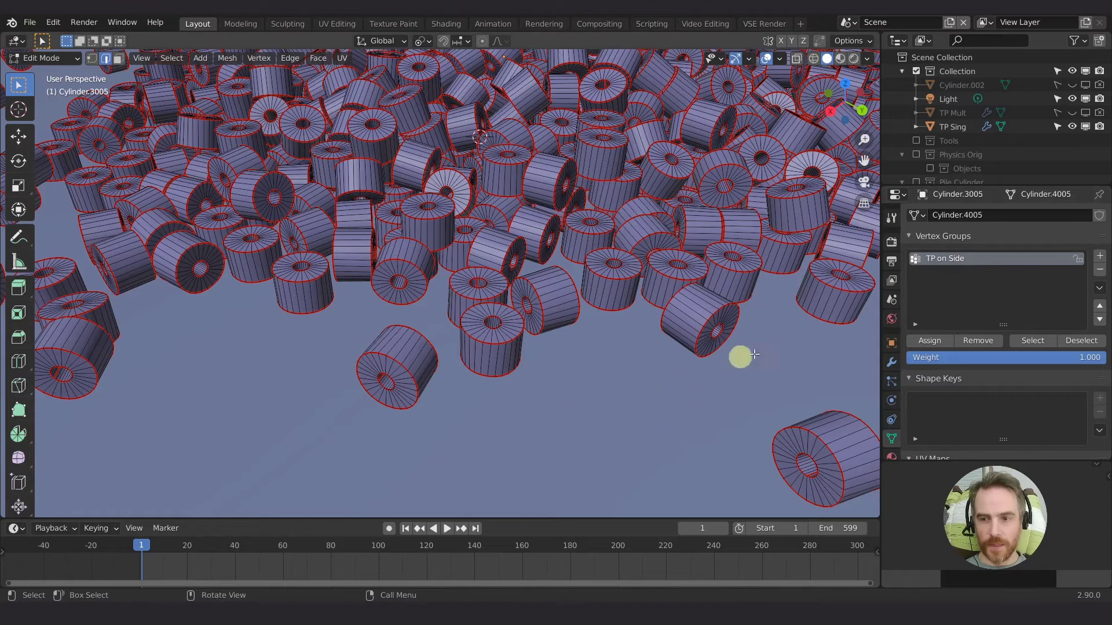
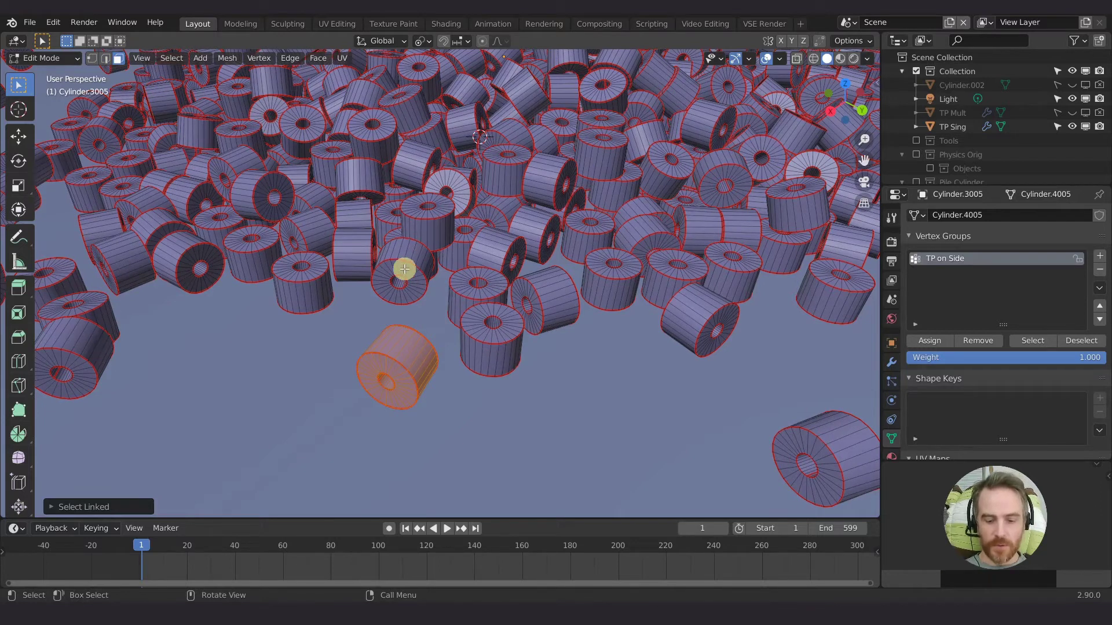
Step: Select whole lying rolls as linked pieces, deselecting one just added
key("l")
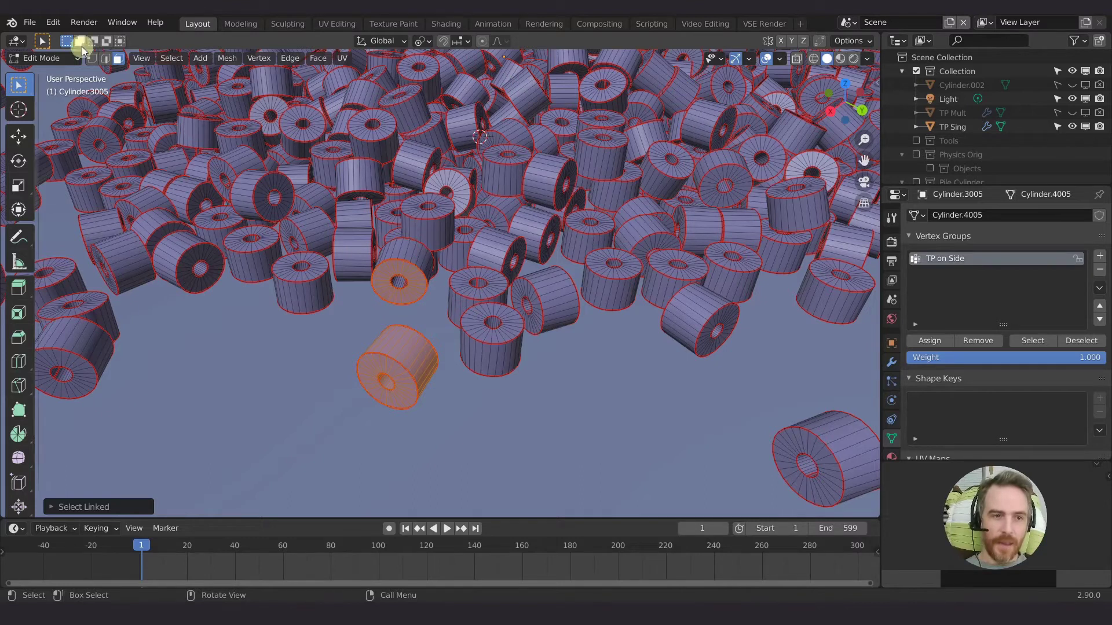
left_click(92, 64)
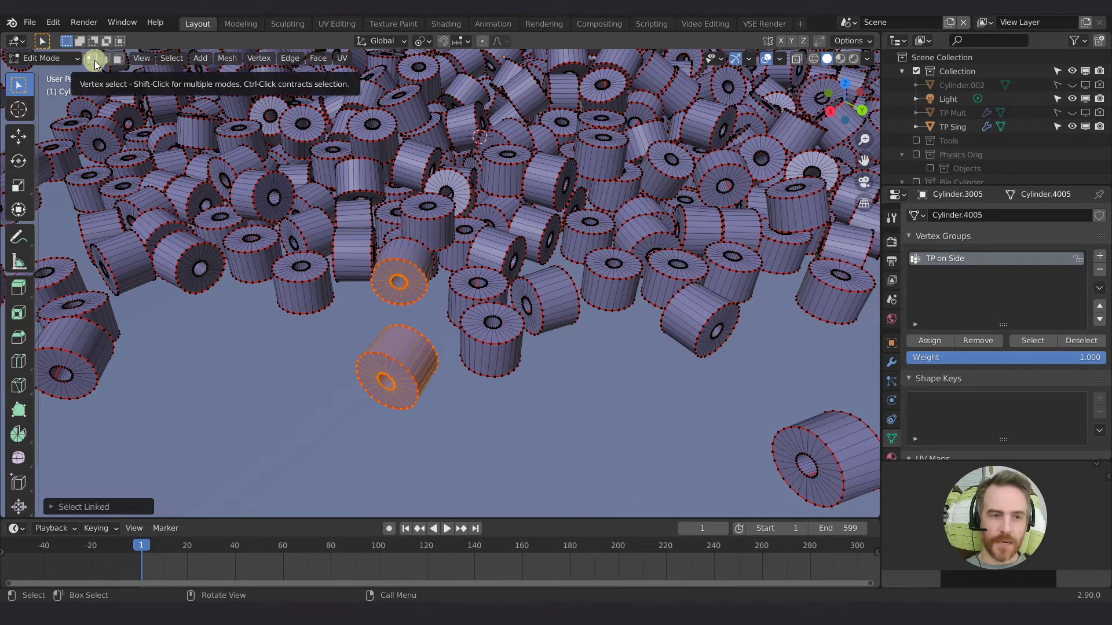
left_click(107, 64)
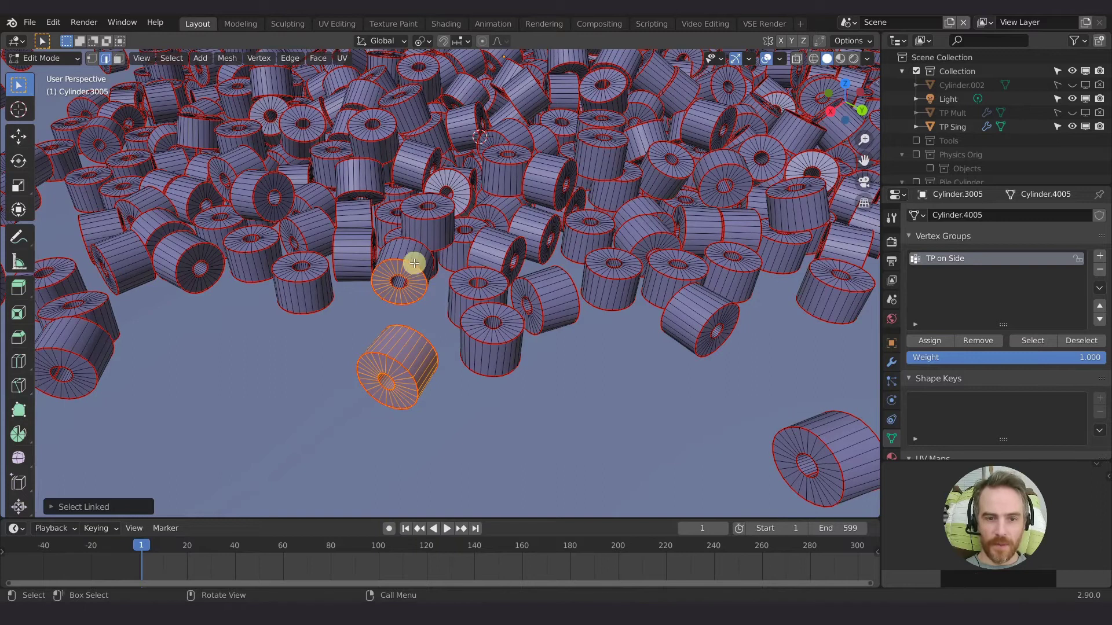
key("l")
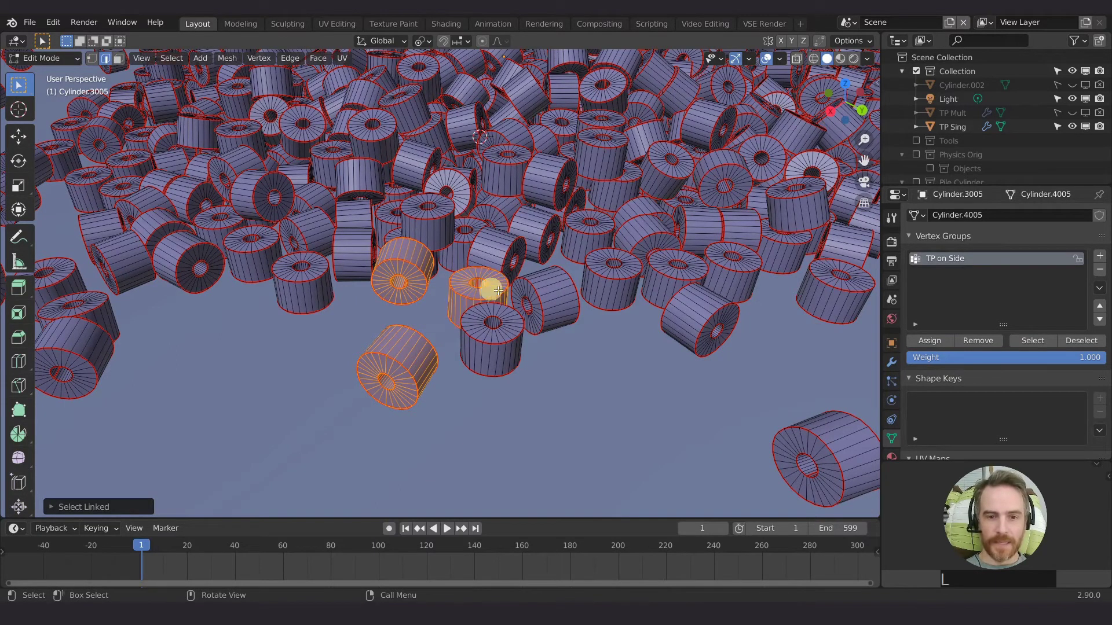
key("l")
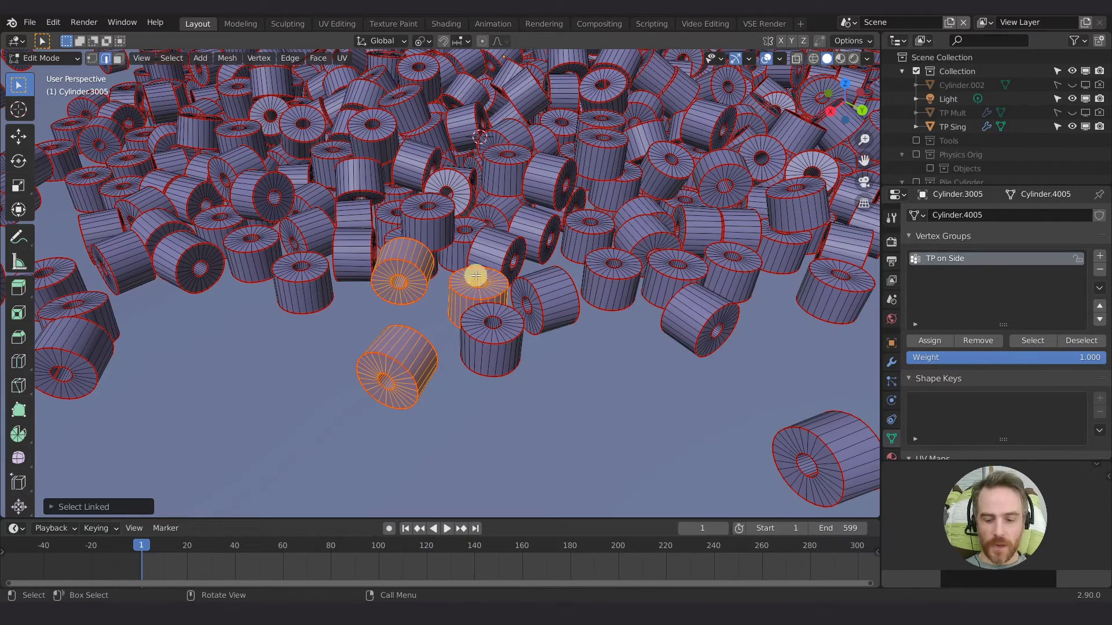
key("shift+l")
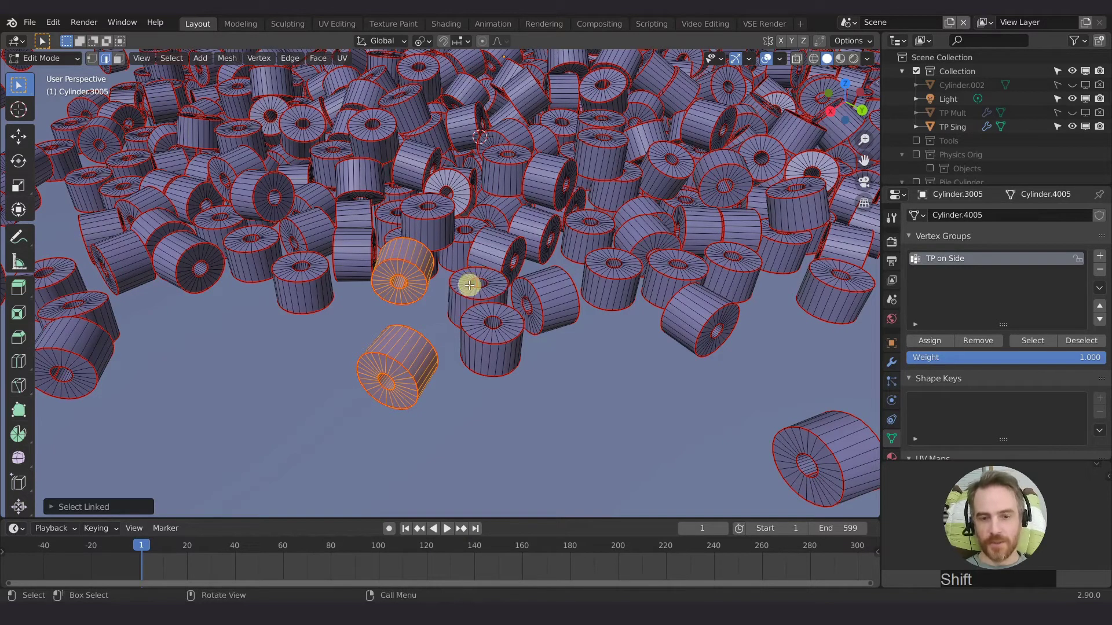
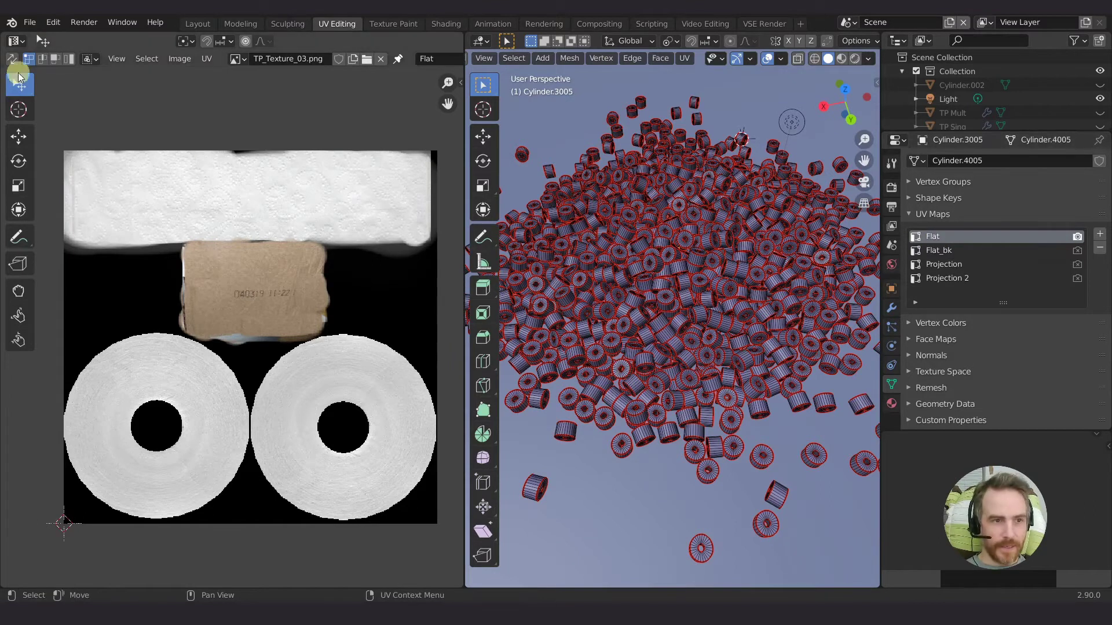
Step: Inspect the Flat, Projection and Projection 2 UV layouts
left_click(18, 61)
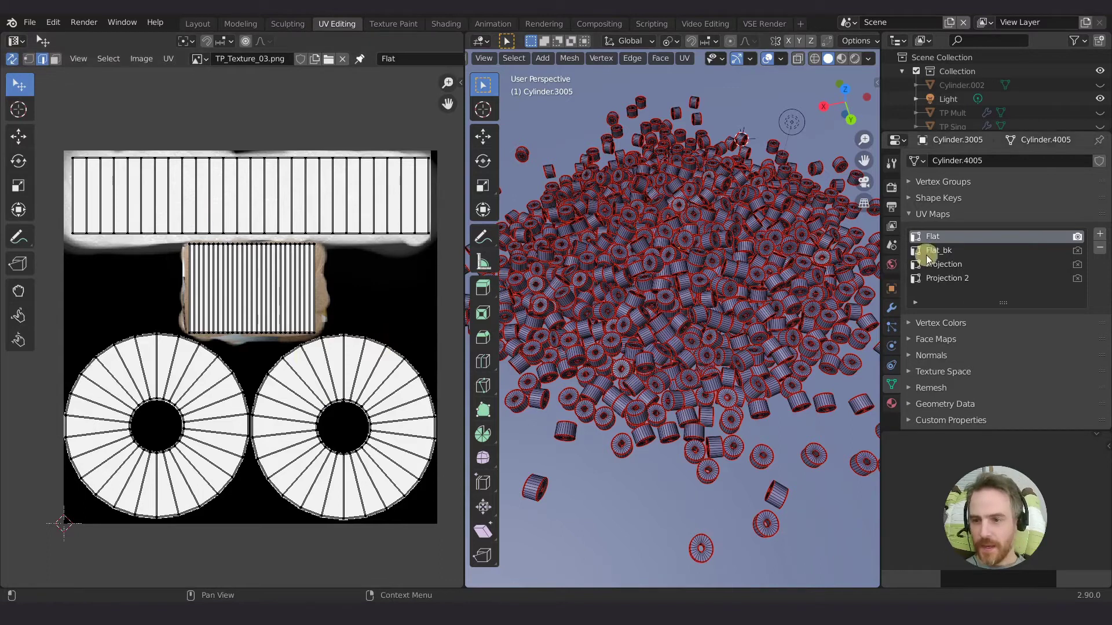
left_click(950, 251)
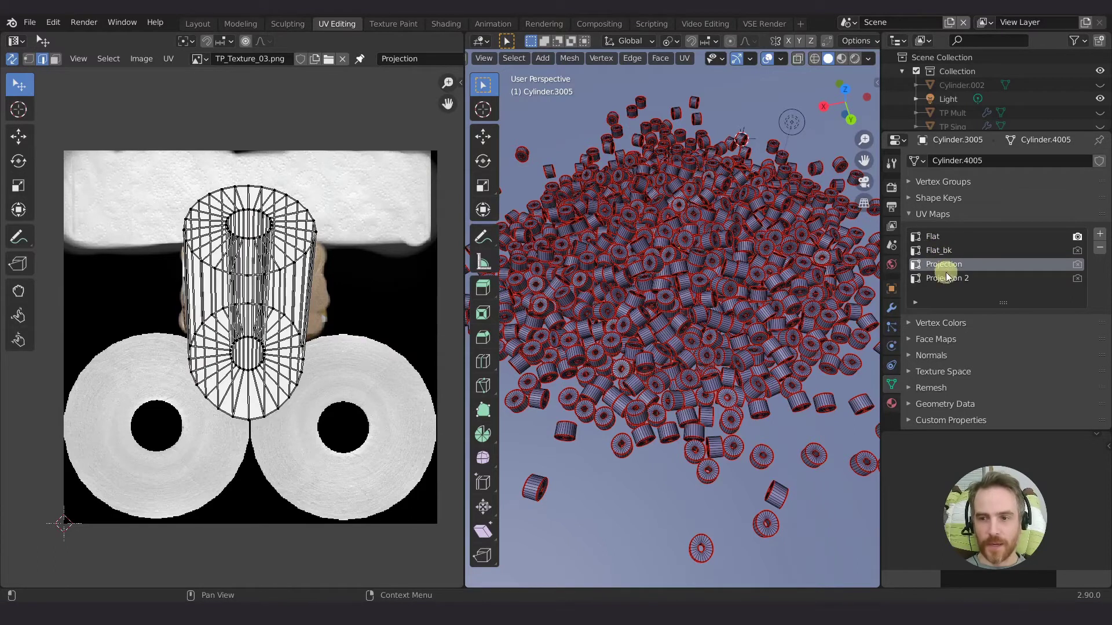
left_click(948, 282)
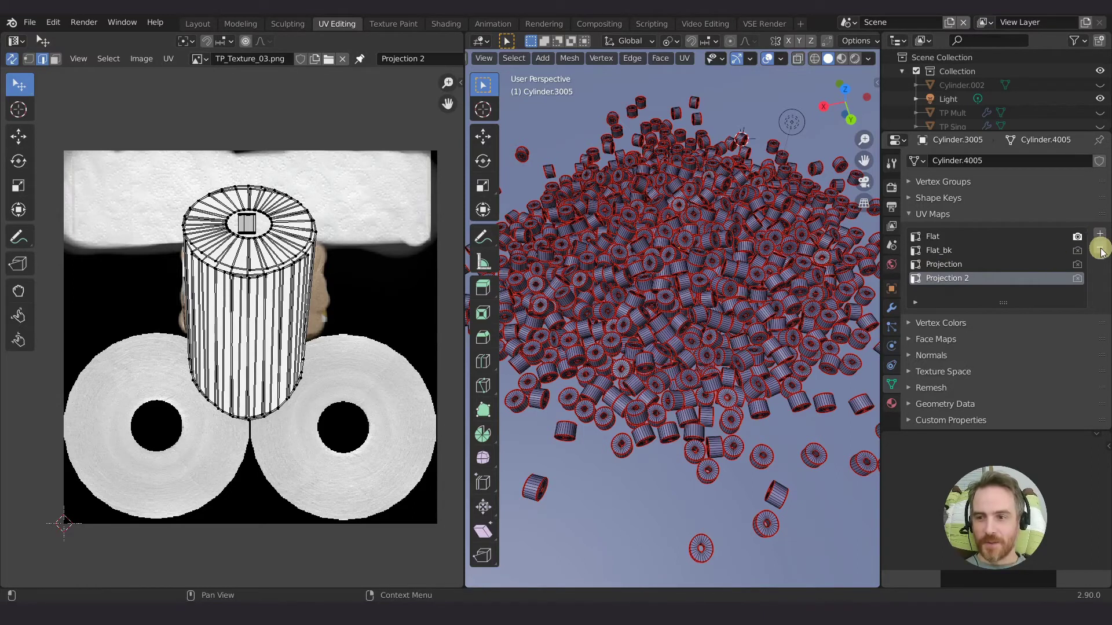
Step: Delete the Projection and Projection 2 UV maps and add a new UVMap
left_click(1103, 253)
left_click(934, 300)
left_click(931, 238)
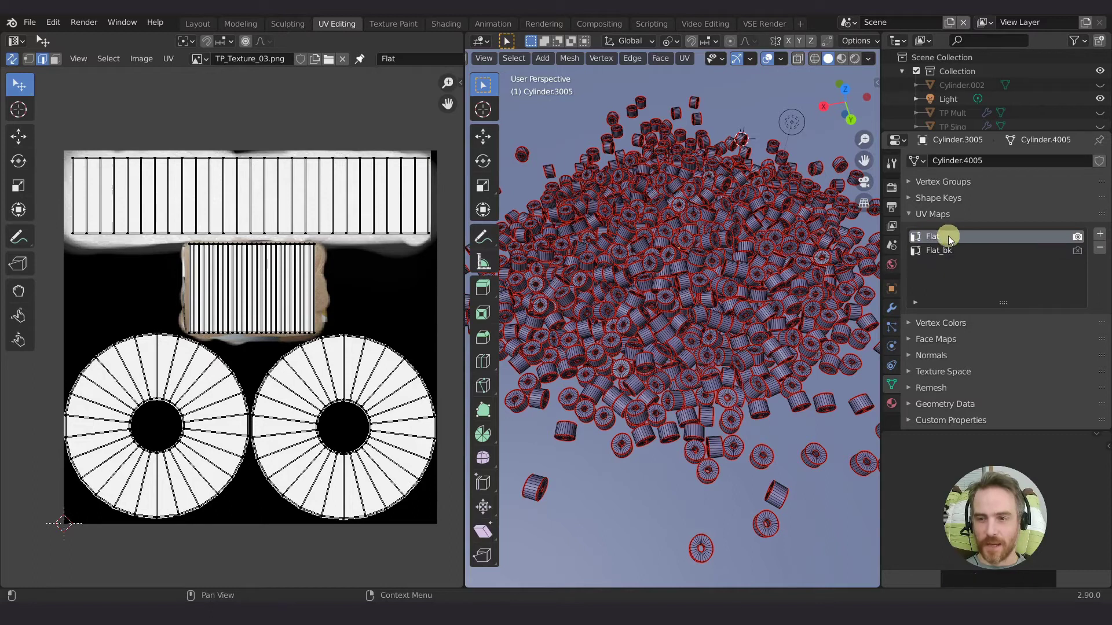
left_click(1103, 236)
left_click(944, 271)
Step: Make UVMap active, select all rolls and unwrap them into it
left_click(1081, 267)
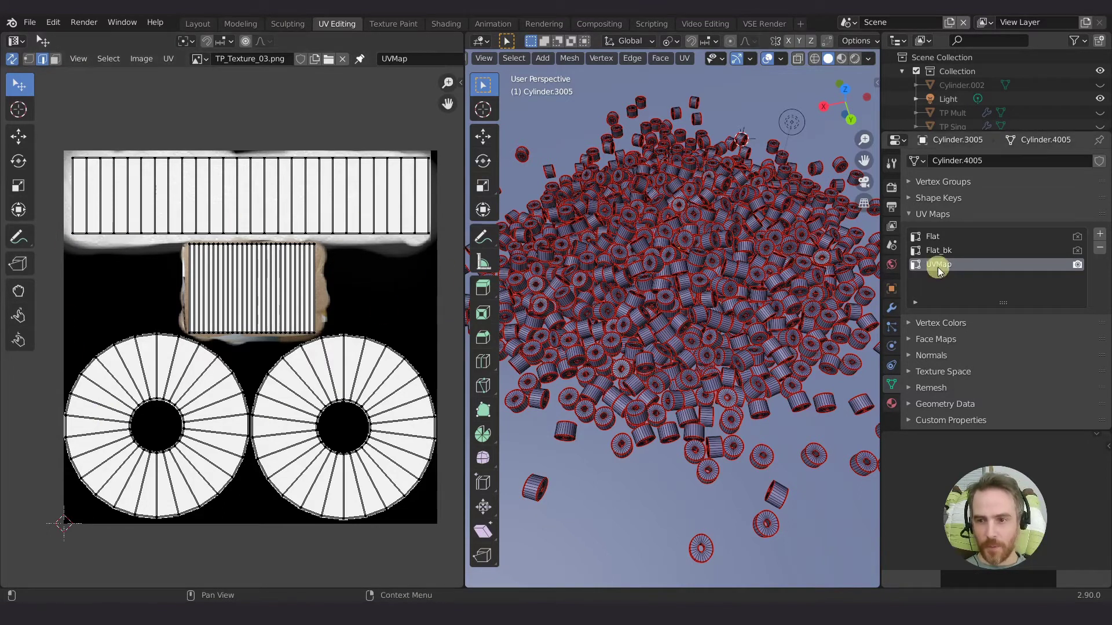
left_click(945, 269)
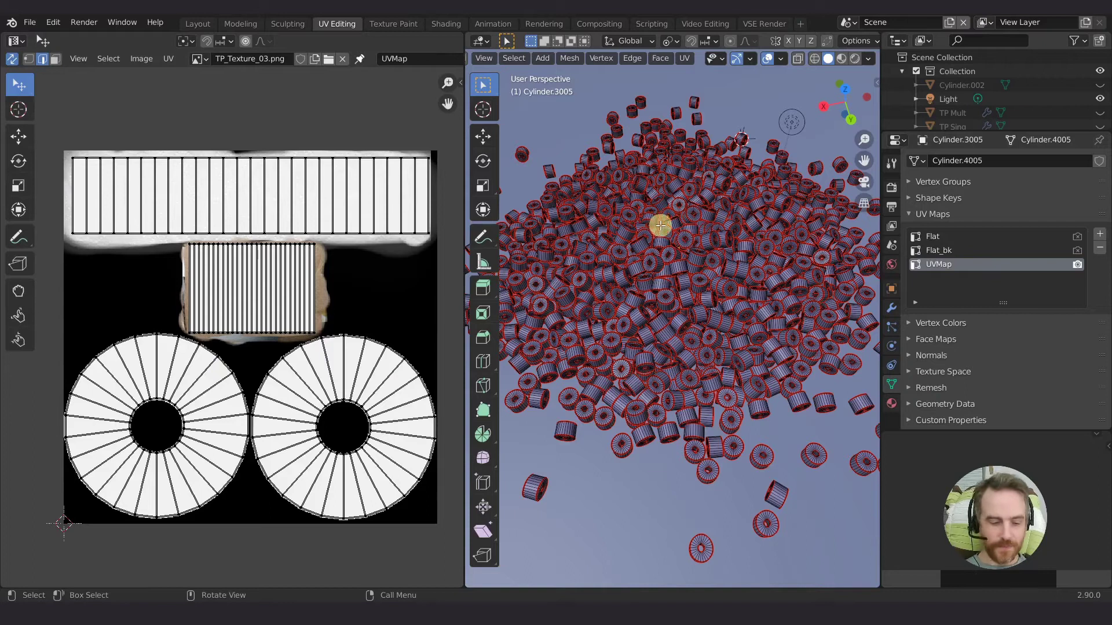
key("a")
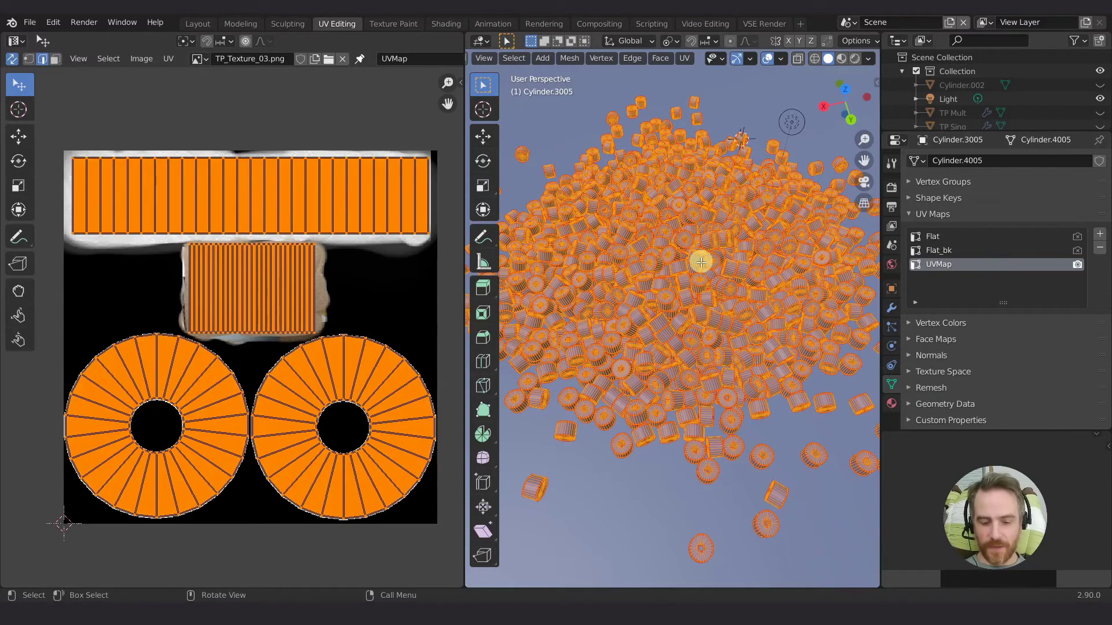
key("u")
left_click(703, 268)
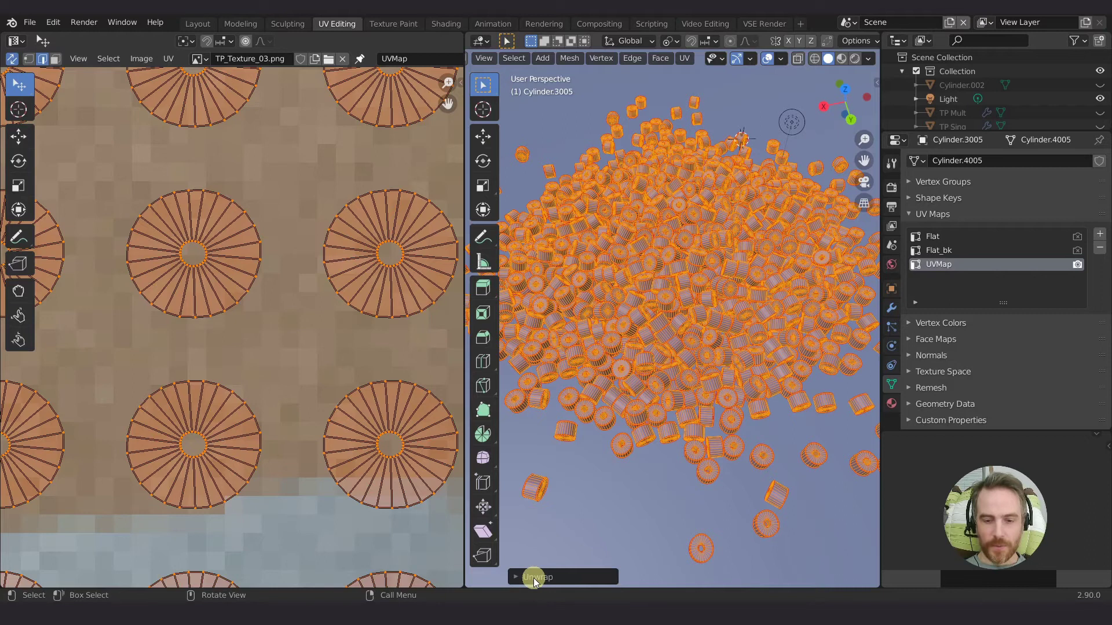
Step: Redo the last unwrap with Margin set to 0.000
left_click(535, 582)
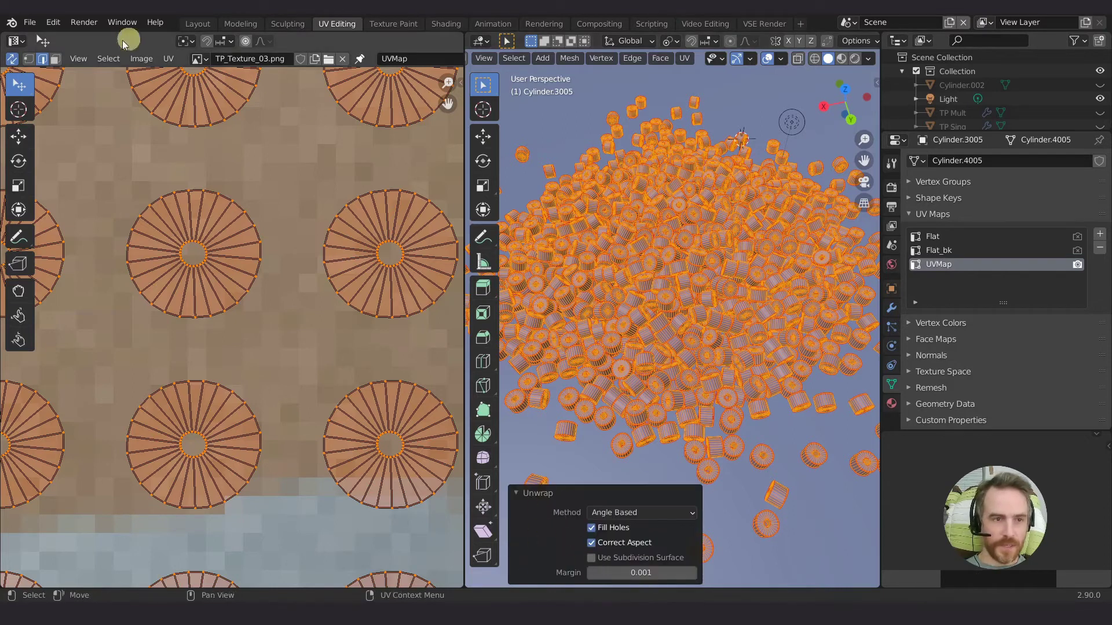
left_click(490, 63)
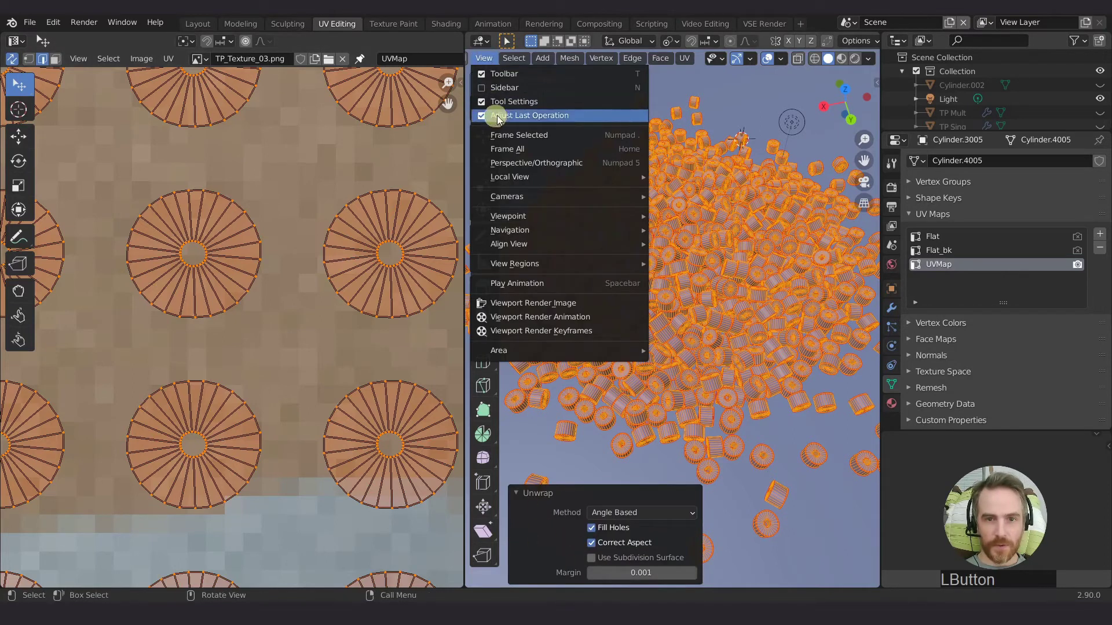
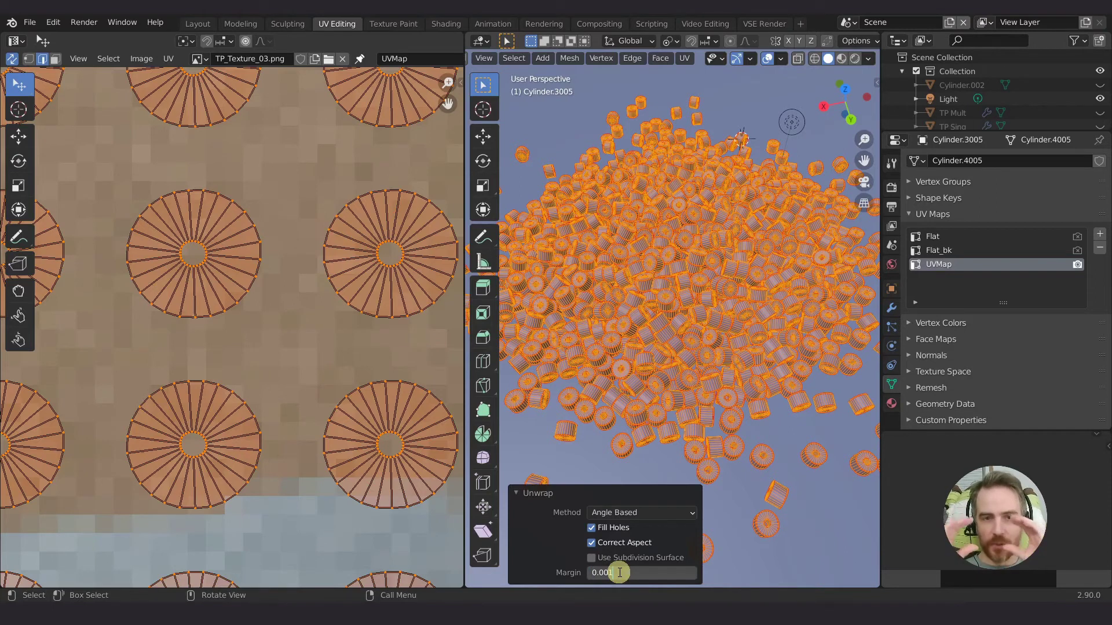
key("BackSpace")
key("KP_0")
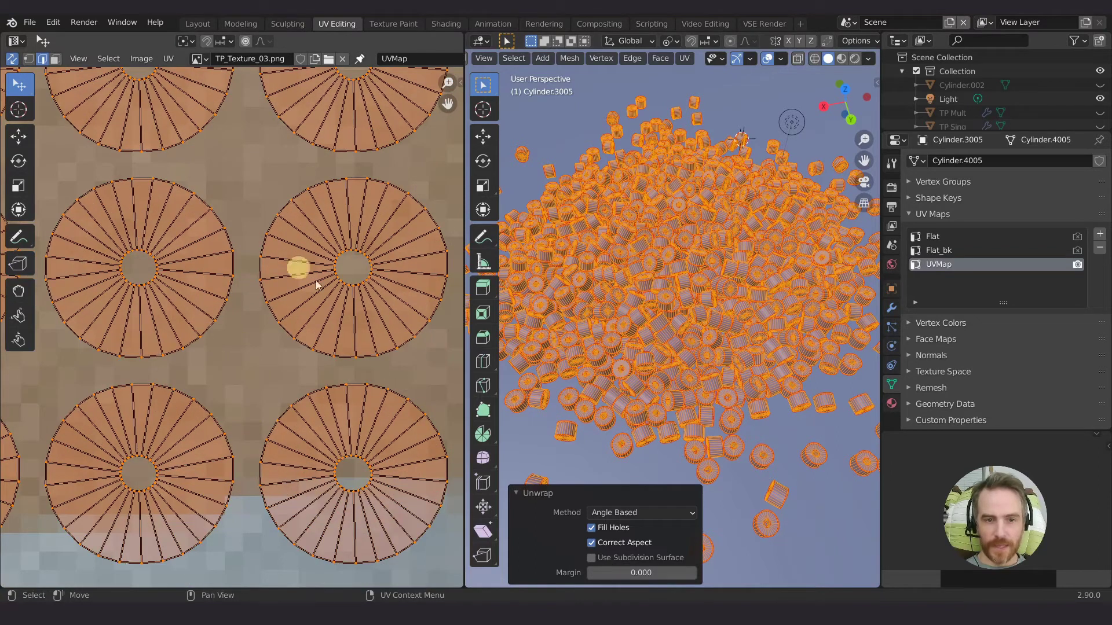
left_click(541, 500)
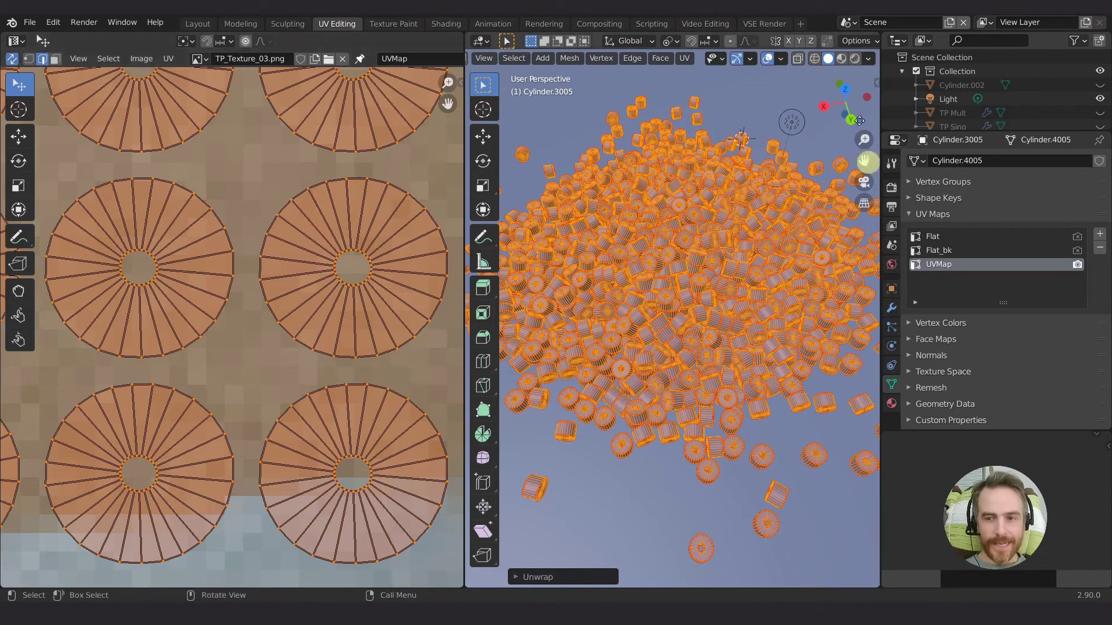
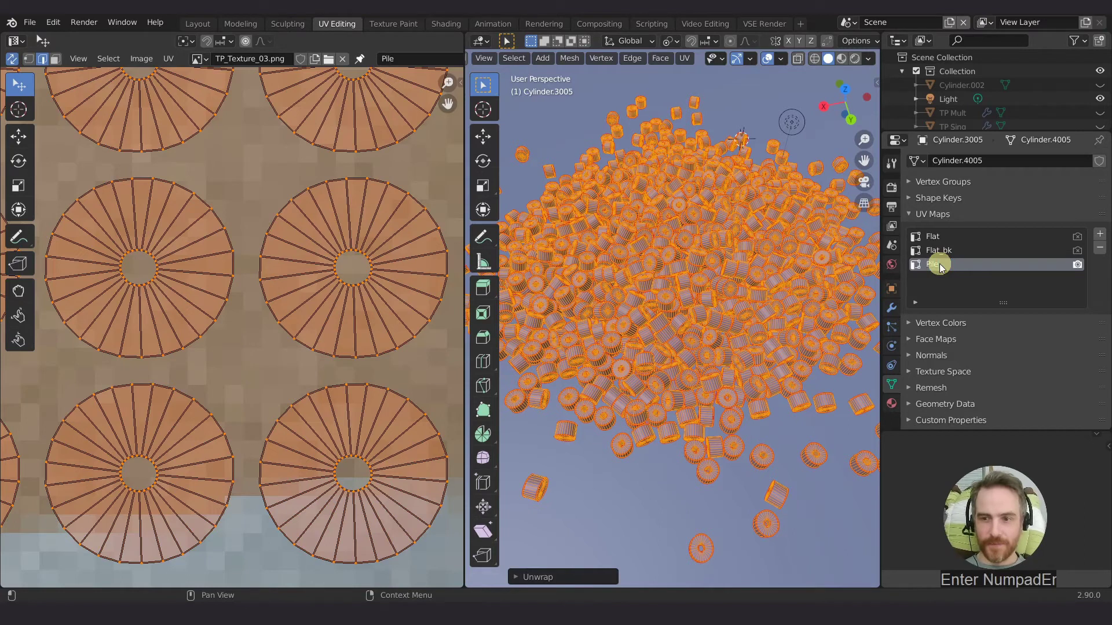
Step: Rename the new UV map to 'Pile' and make Flat active
left_click(947, 239)
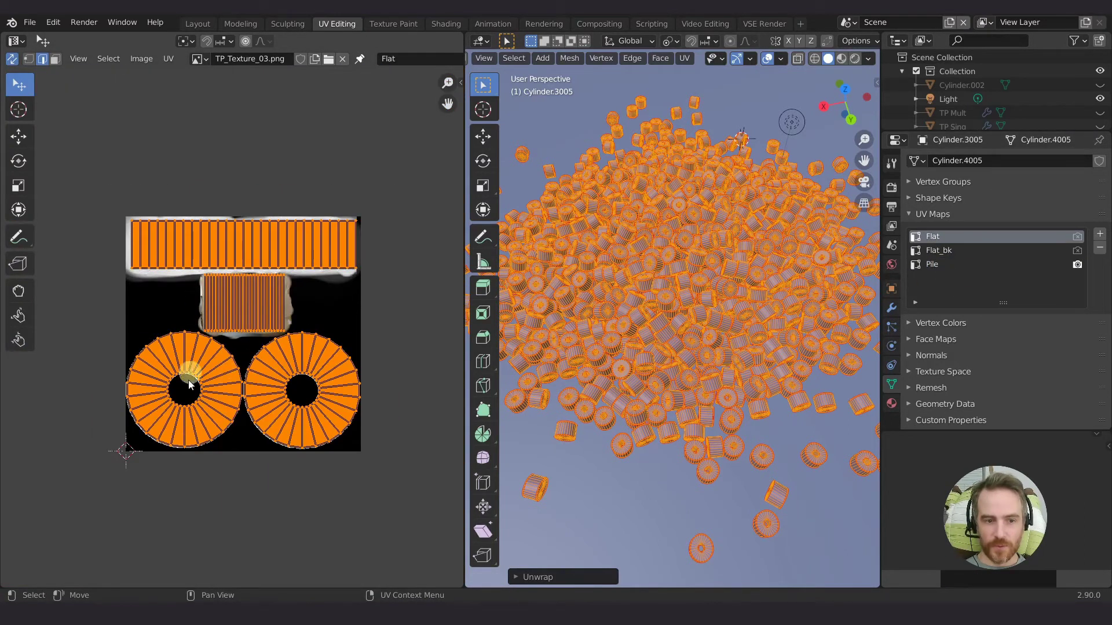
left_click(939, 271)
Step: Switch to the Shading workspace and show the pile's mesh data settings
left_click(450, 25)
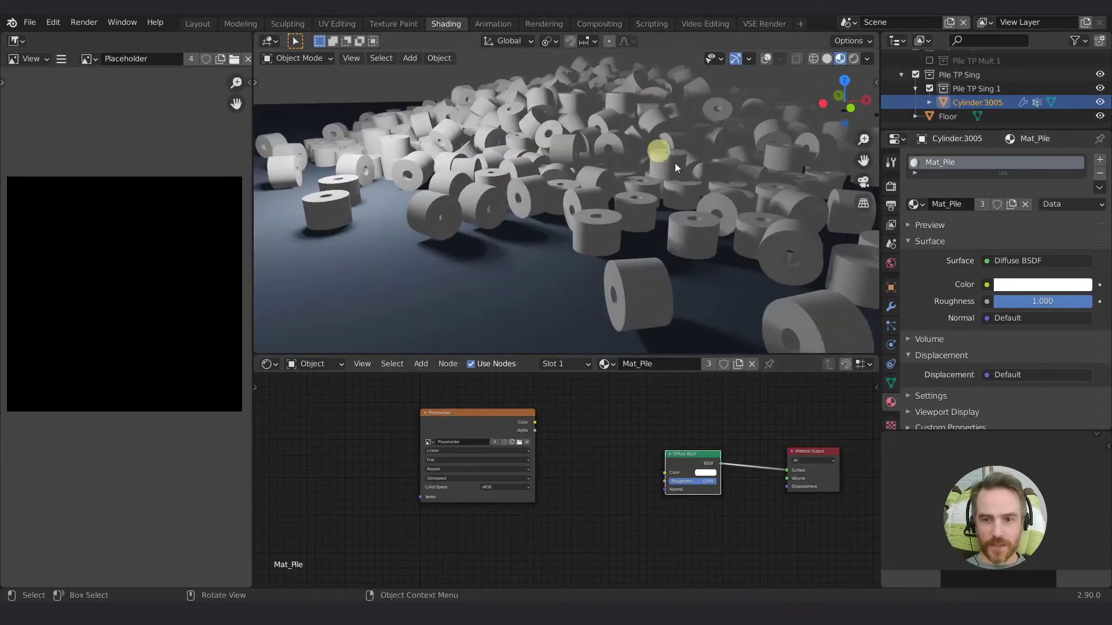
left_click(897, 389)
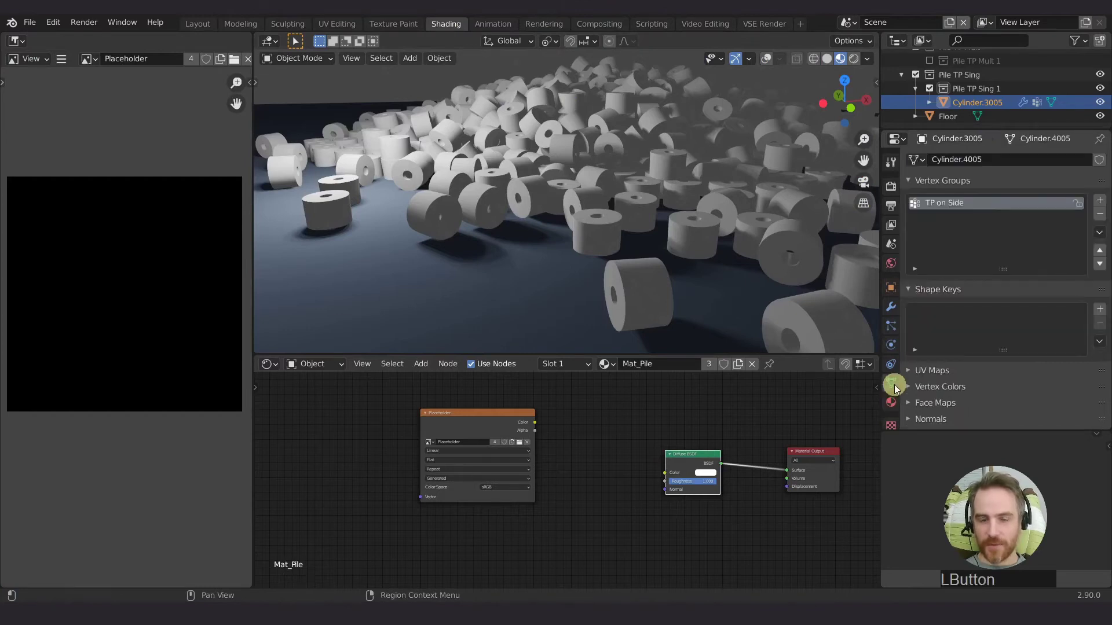